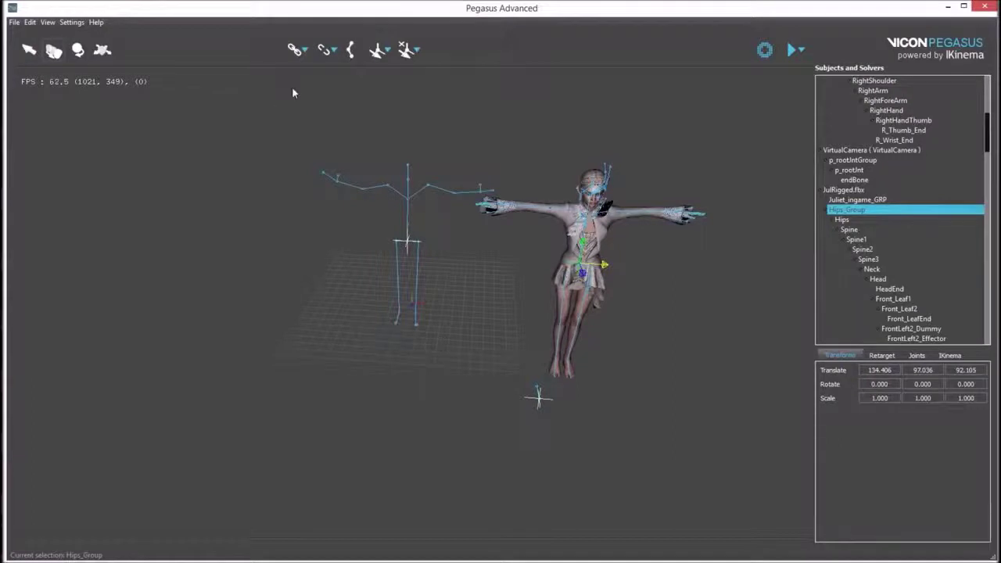
Select the avatar's Neck, RightShoulder and RightArm bones and align Juliet onto the Gaby skeleton
click(412, 373)
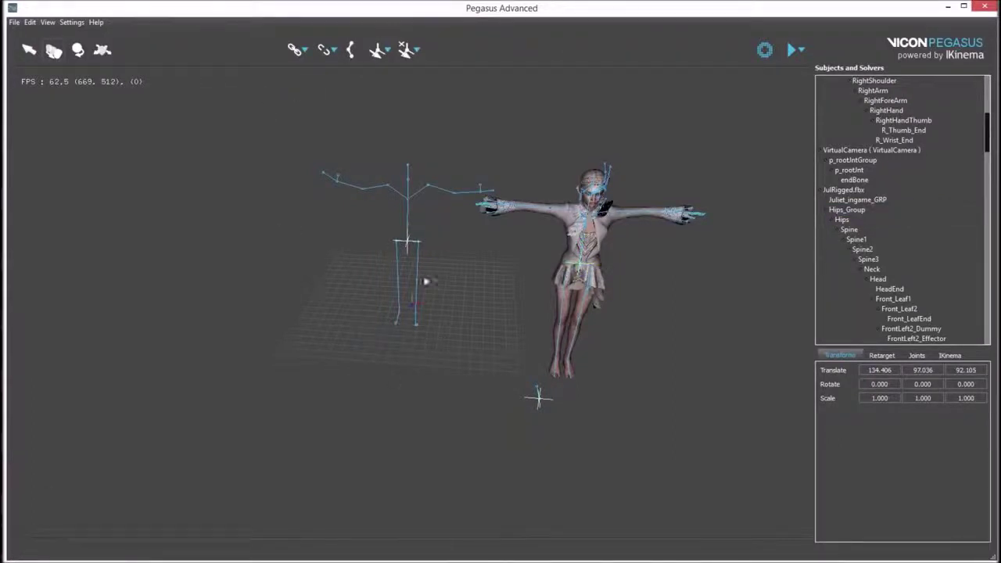
click(410, 198)
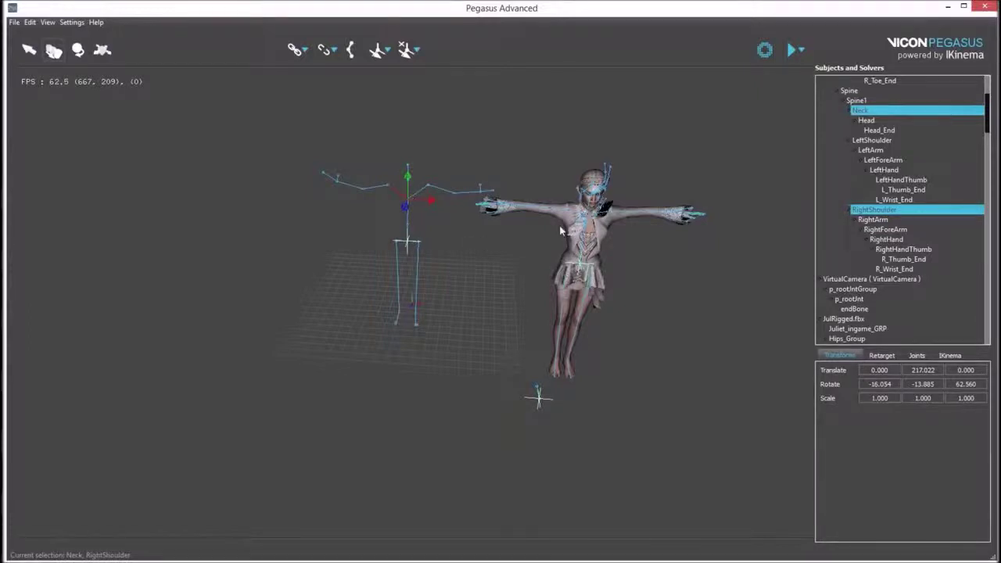
click(564, 213)
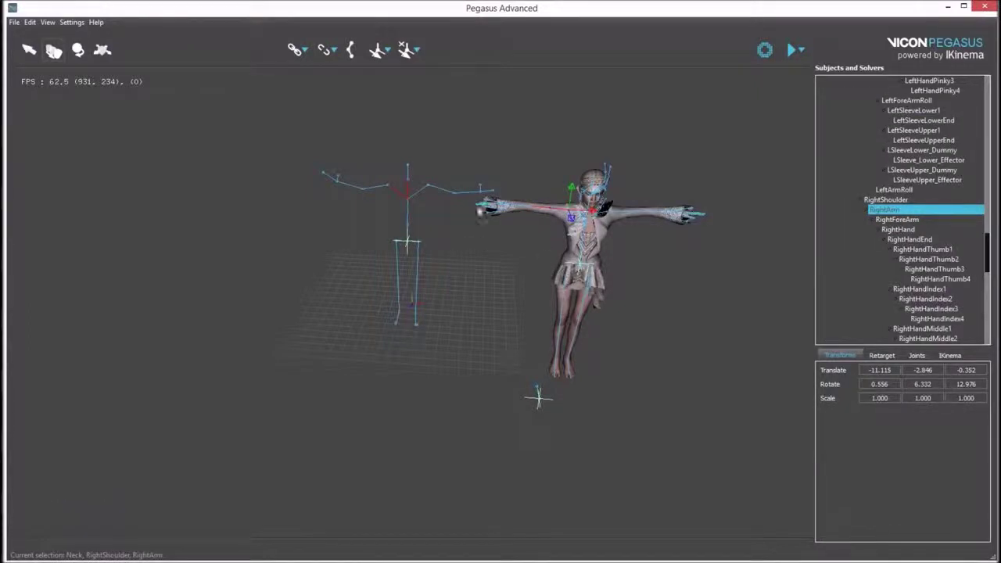
click(298, 51)
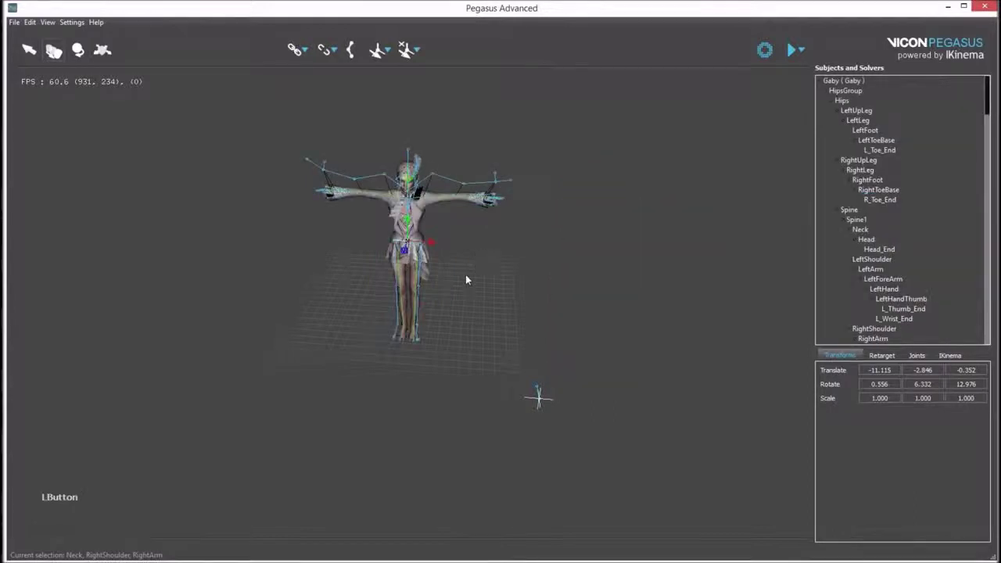
click(468, 308)
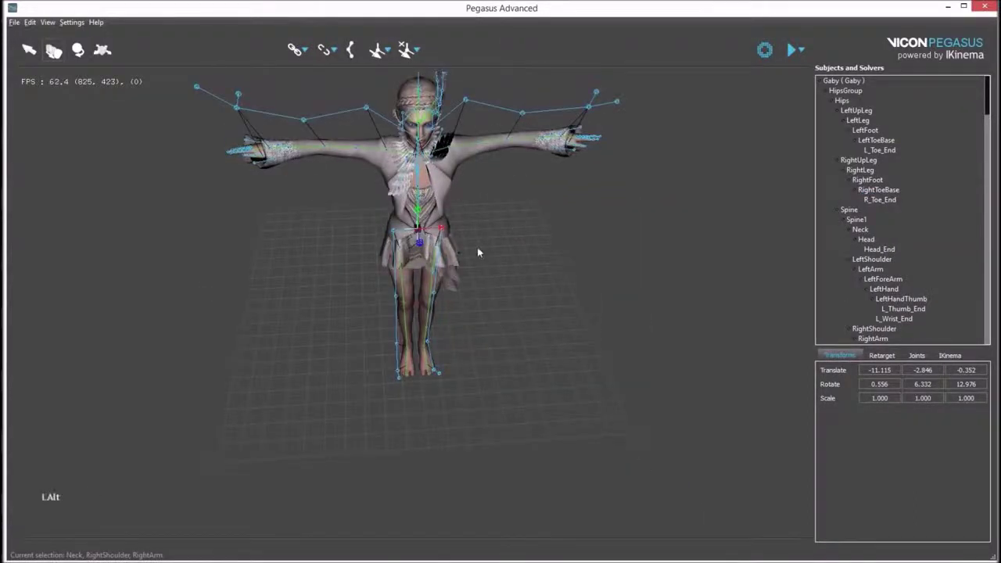
click(477, 251)
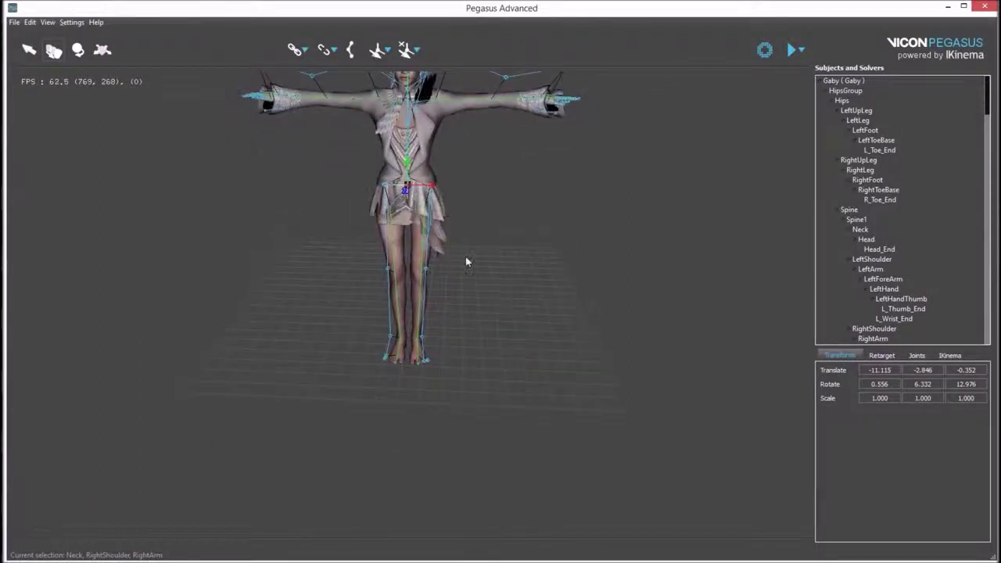
click(474, 276)
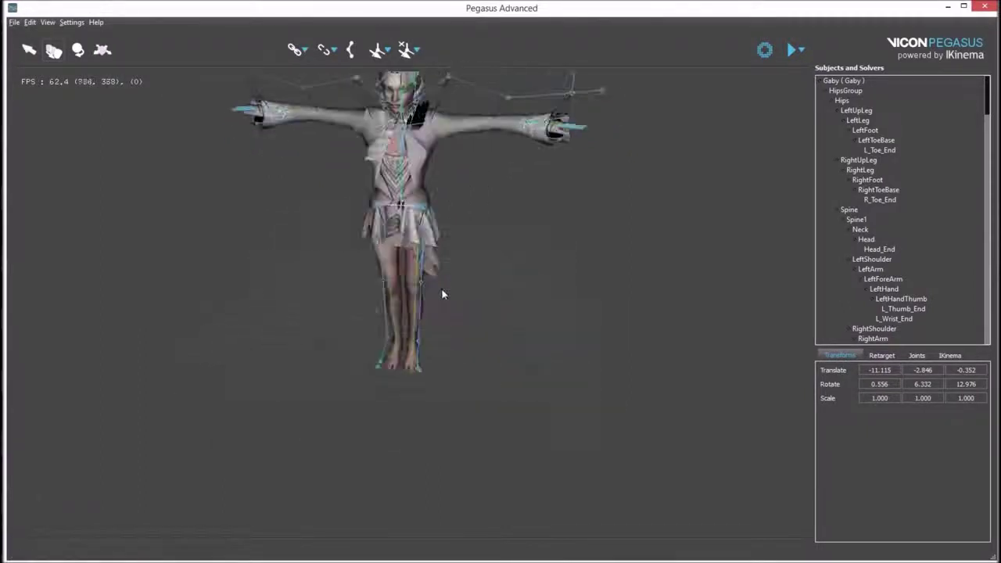
click(473, 345)
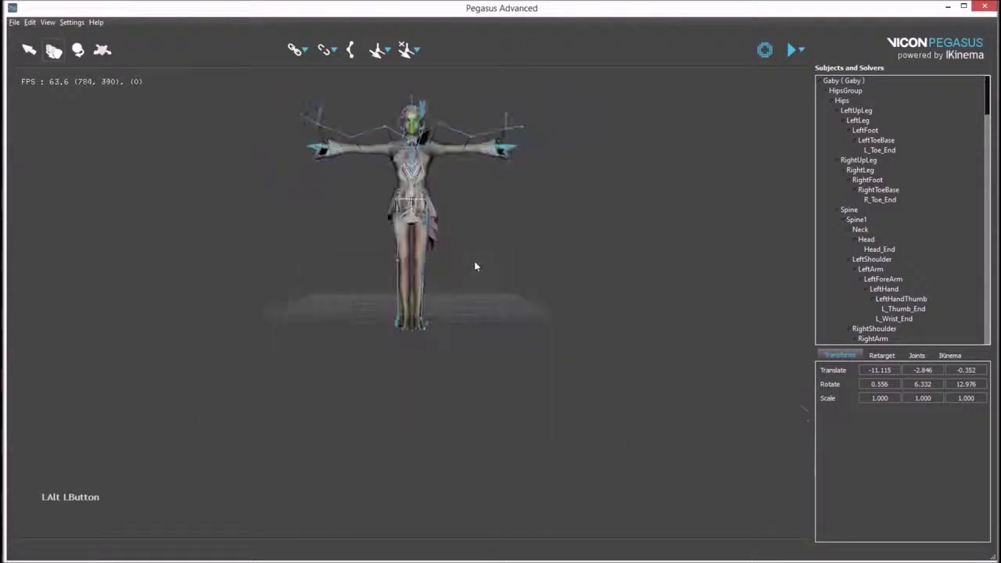
click(492, 260)
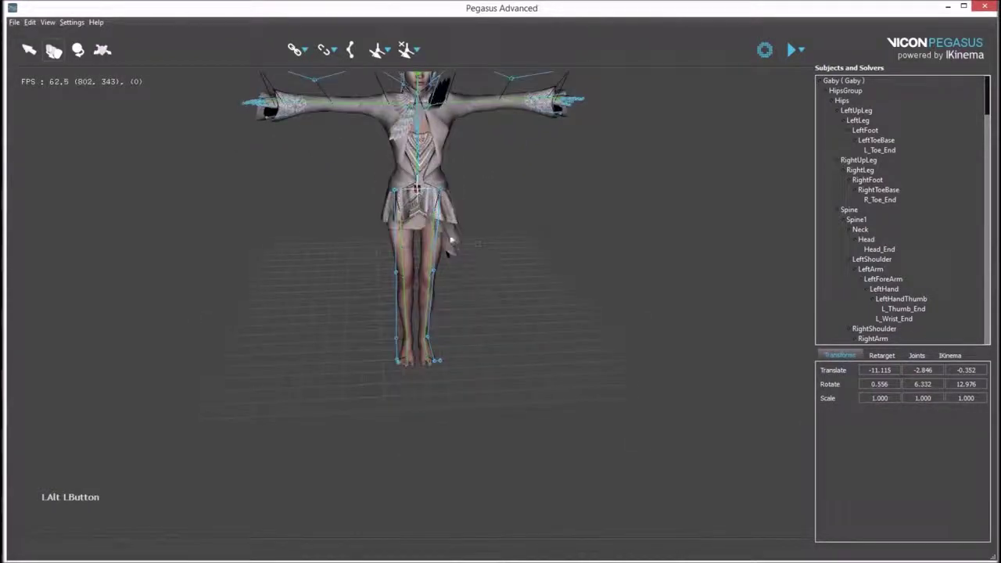
click(547, 273)
click(396, 225)
key(w)
key(e)
click(412, 191)
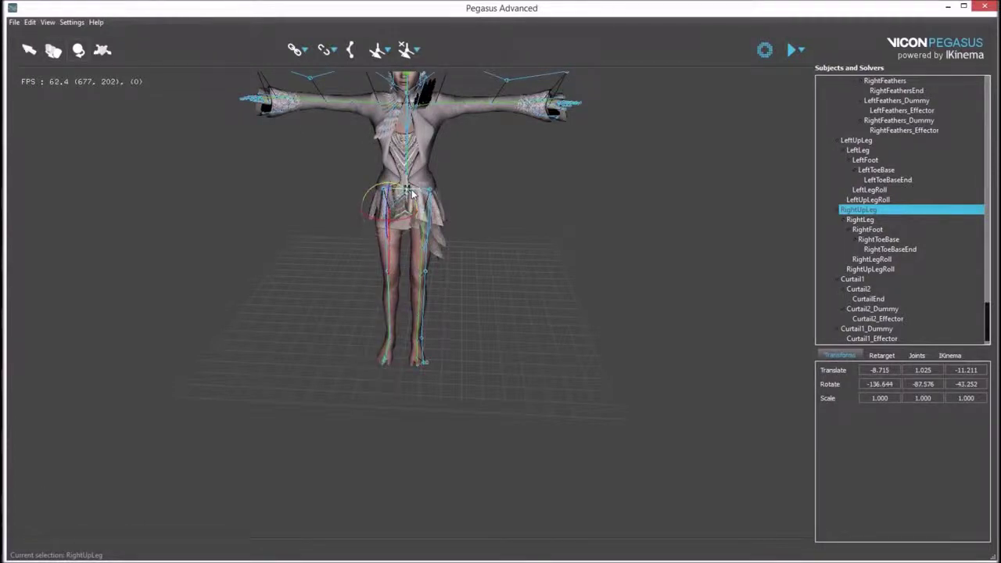
click(429, 222)
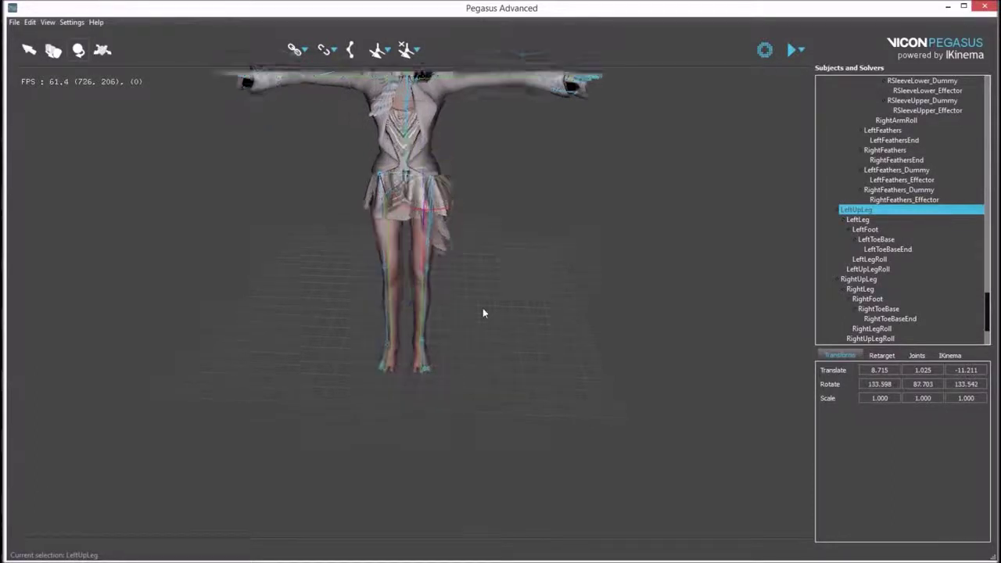
click(496, 326)
click(467, 330)
click(480, 314)
middle_click(545, 206)
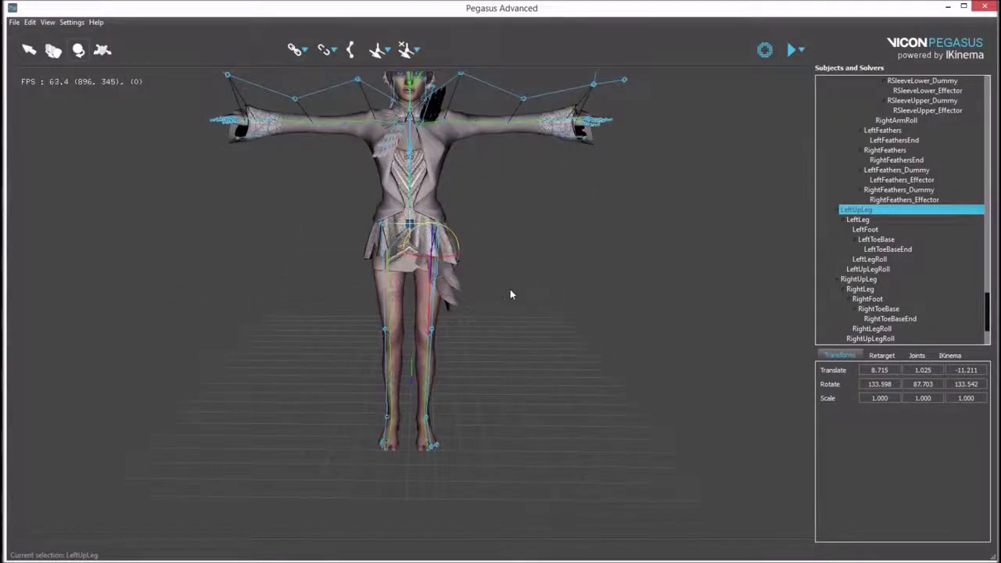
Map the skeleton's RightToeBase joint to the avatar's RightToeBase bone
click(494, 345)
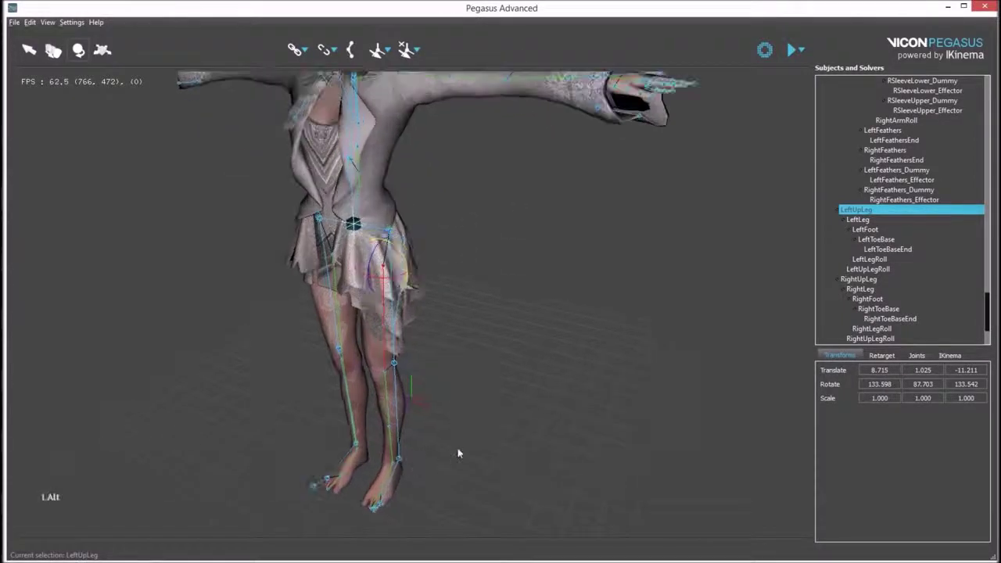
middle_click(493, 450)
click(455, 349)
click(371, 320)
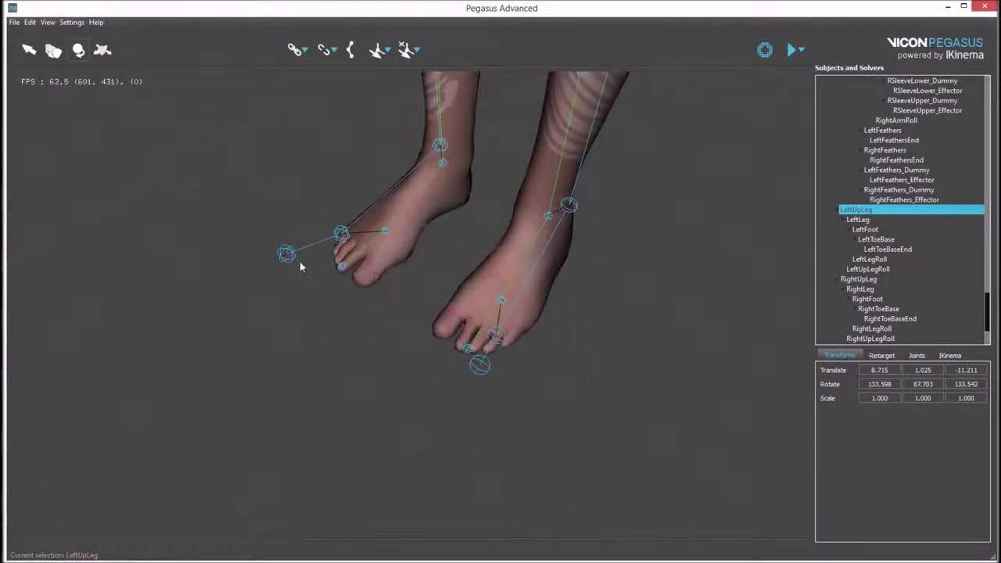
click(309, 251)
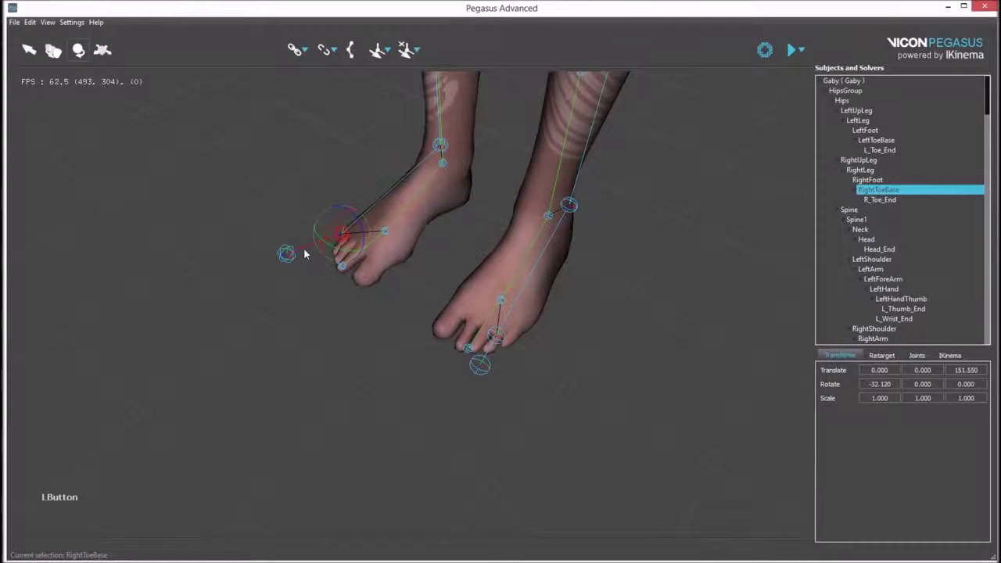
key(0)
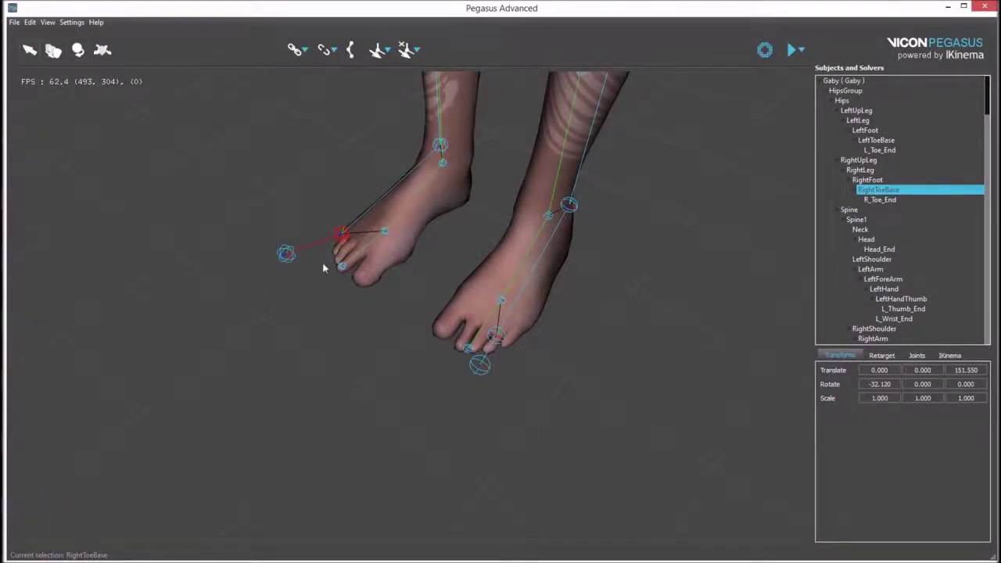
click(366, 254)
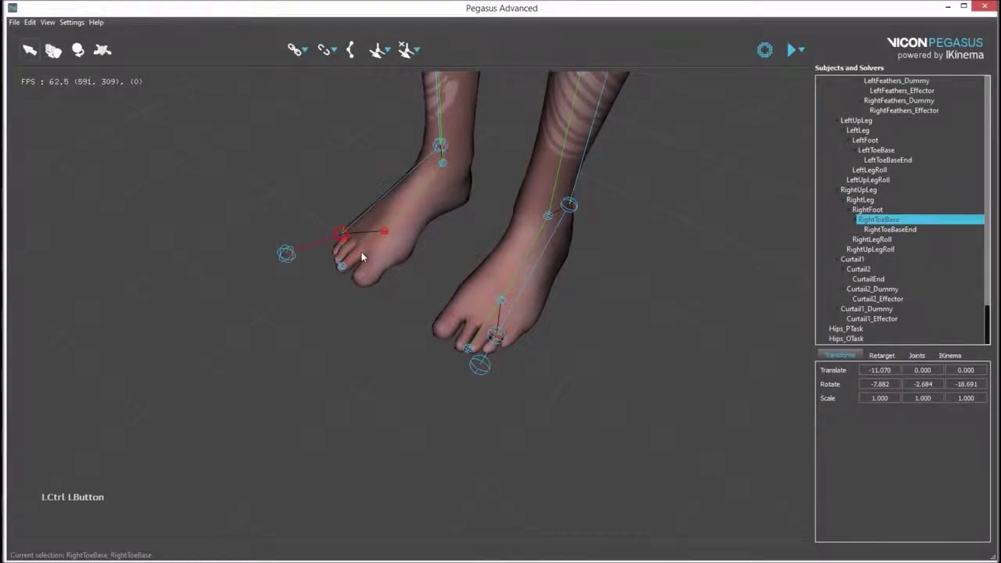
key(Down)
click(354, 58)
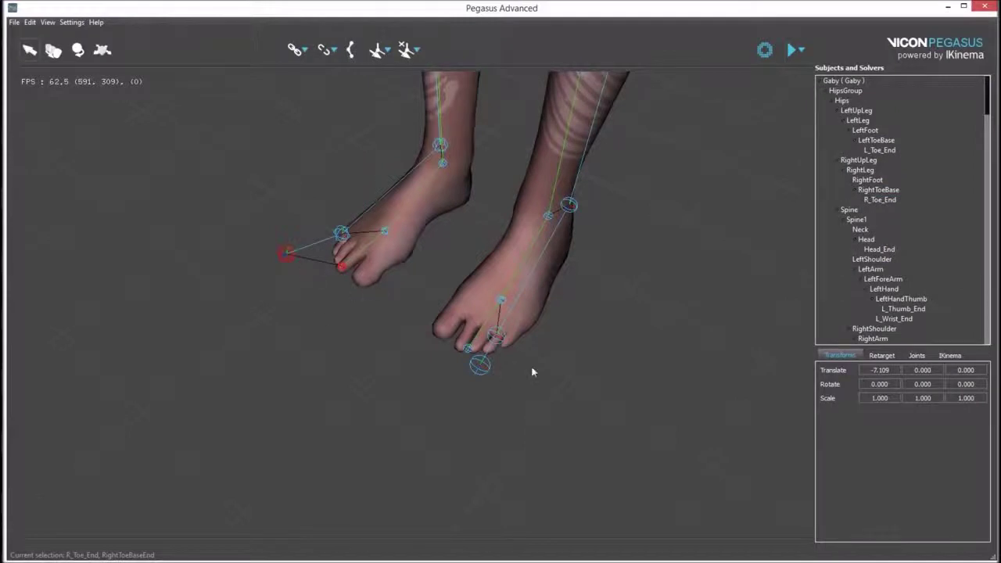
Map the right and left toe end joints of the skeleton to the avatar's ToeBaseEnd bones
click(524, 420)
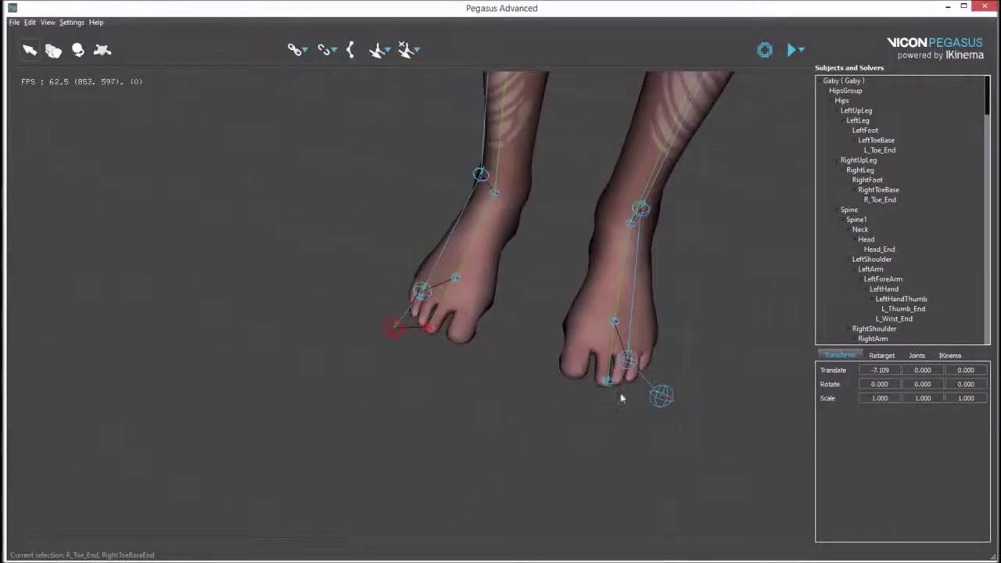
click(658, 410)
click(609, 392)
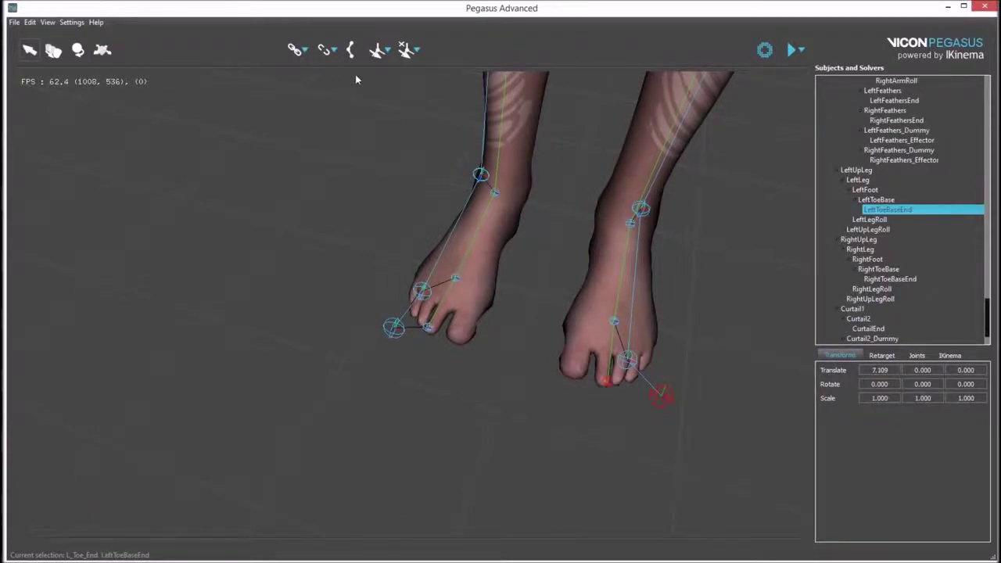
click(348, 52)
click(491, 356)
middle_click(528, 237)
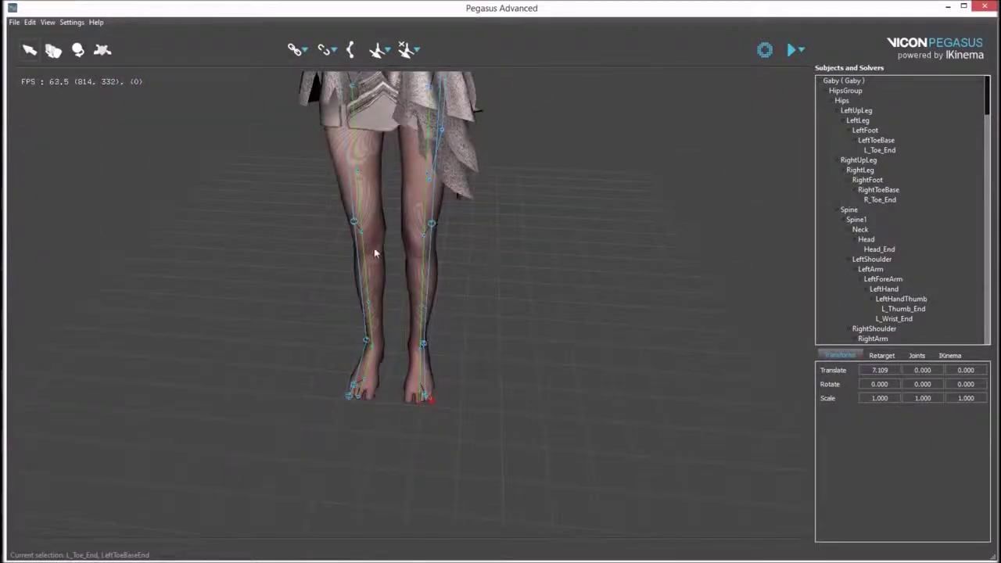
click(370, 272)
click(37, 28)
click(95, 112)
key(e)
key(t)
key(Return)
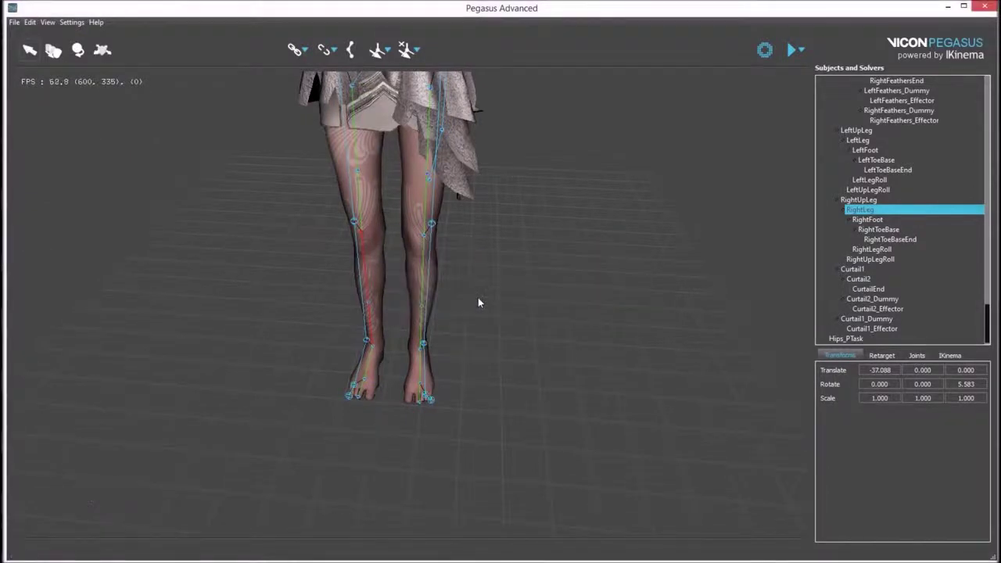
click(461, 252)
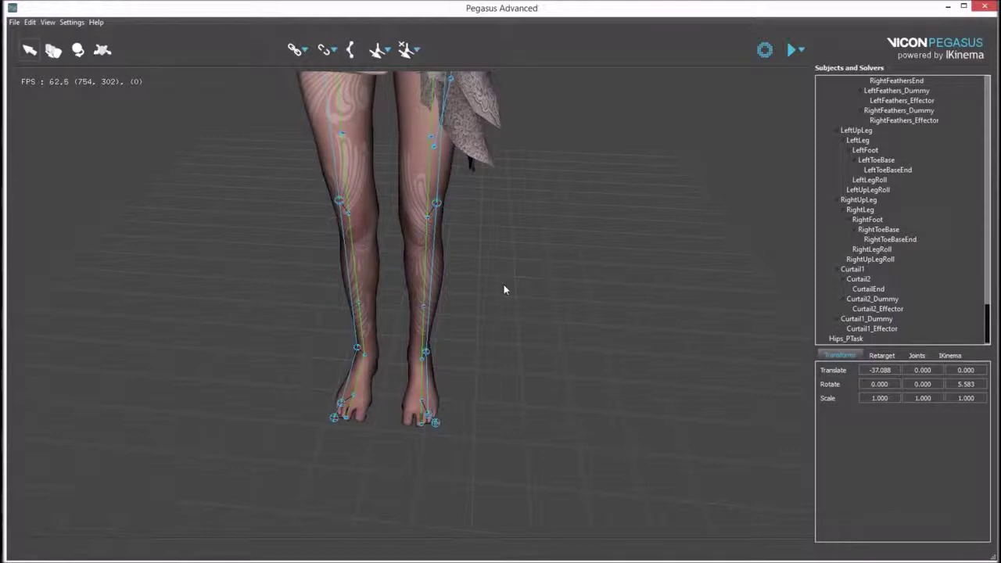
click(461, 303)
click(537, 228)
click(494, 318)
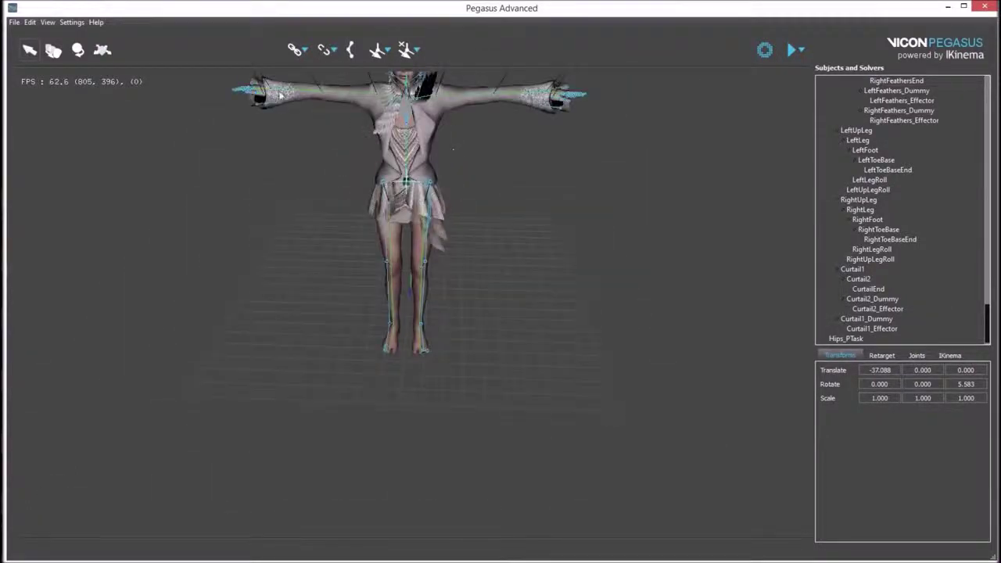
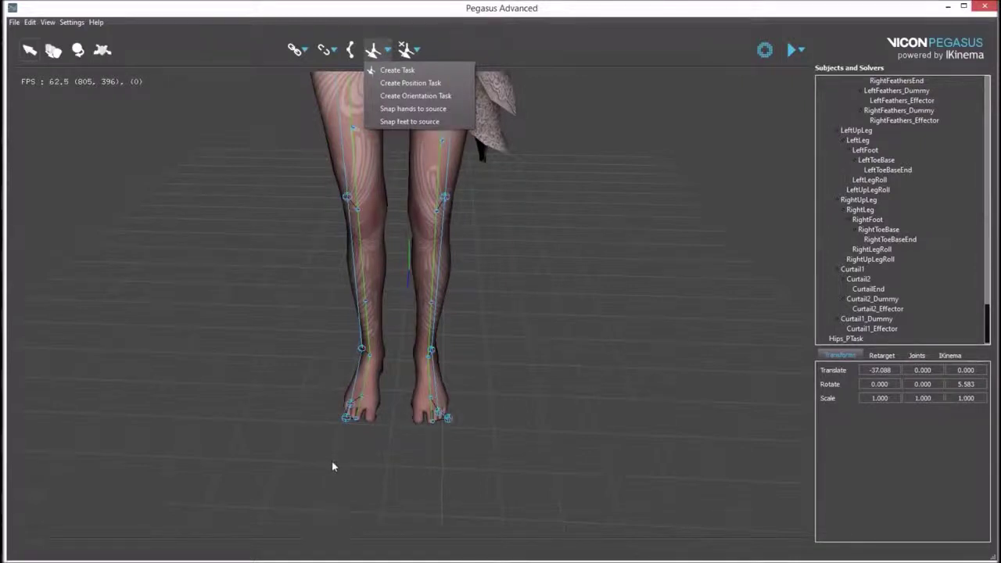
Pair the RightFoot joints of skeleton and avatar and create IK foot tasks via Create Task
click(334, 467)
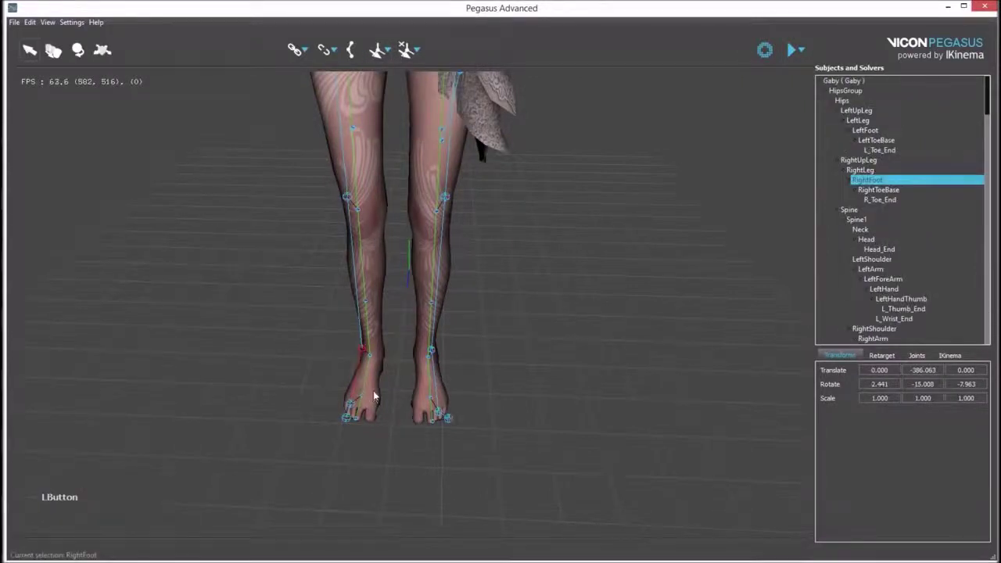
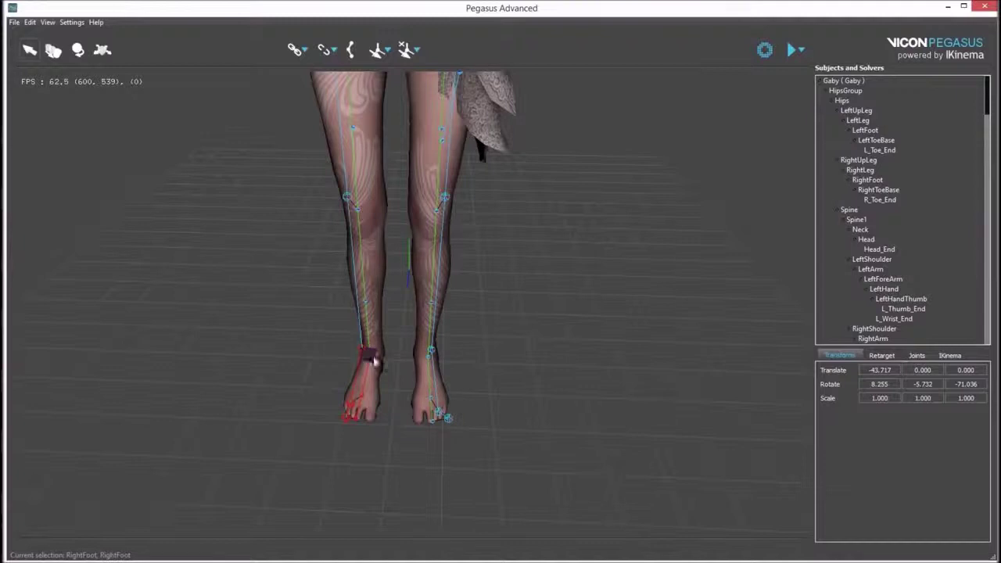
click(442, 385)
click(433, 386)
click(393, 56)
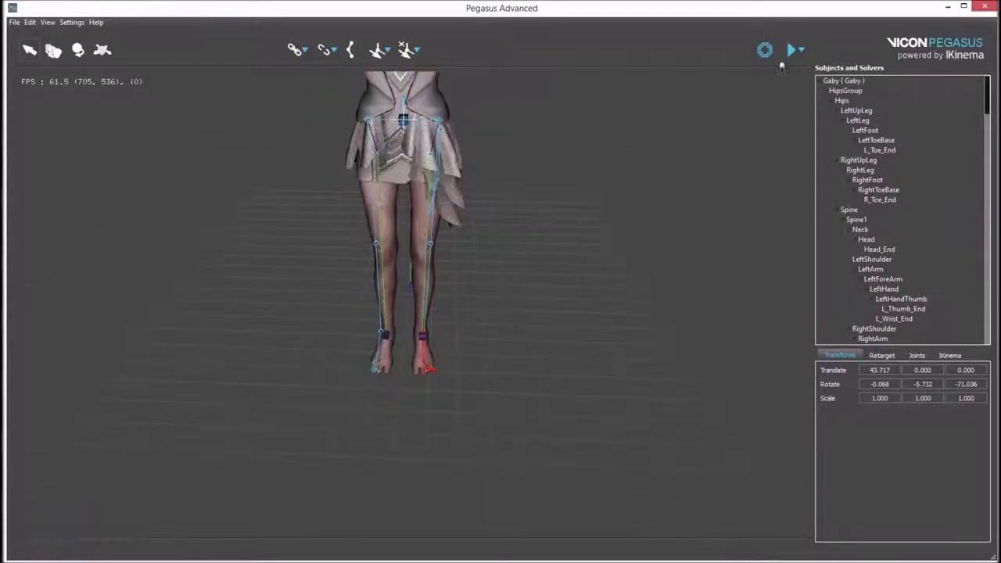
click(792, 58)
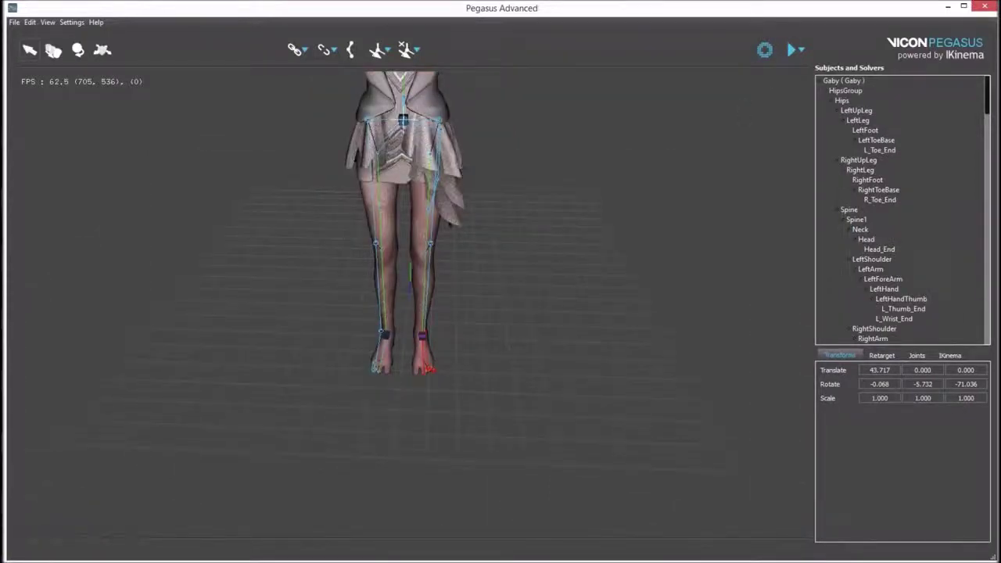
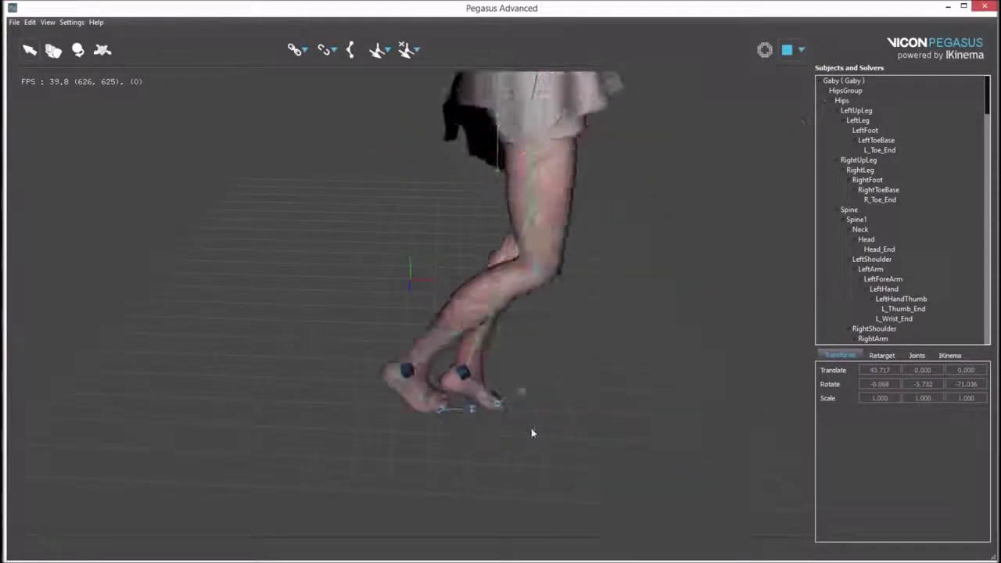
click(495, 429)
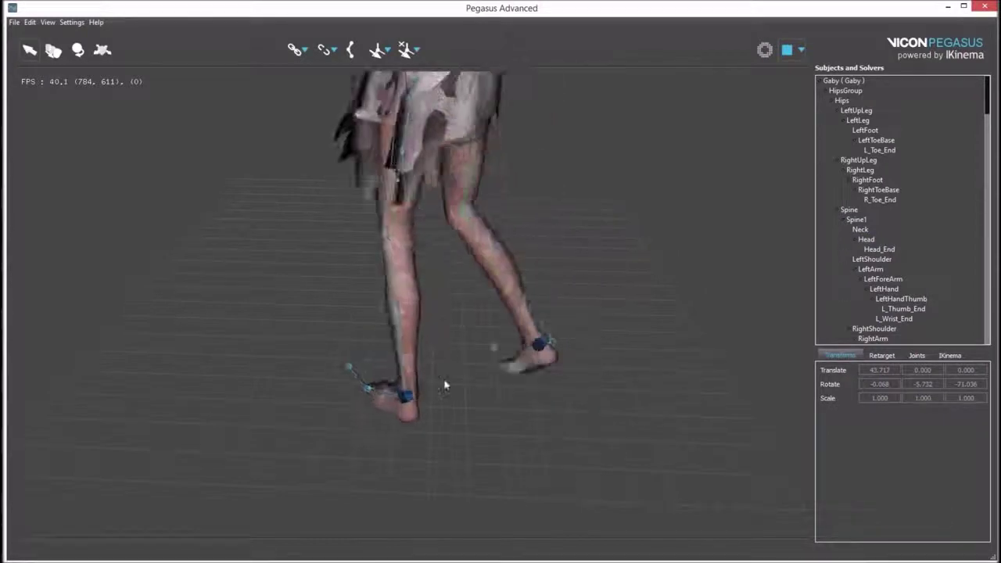
click(385, 387)
click(436, 430)
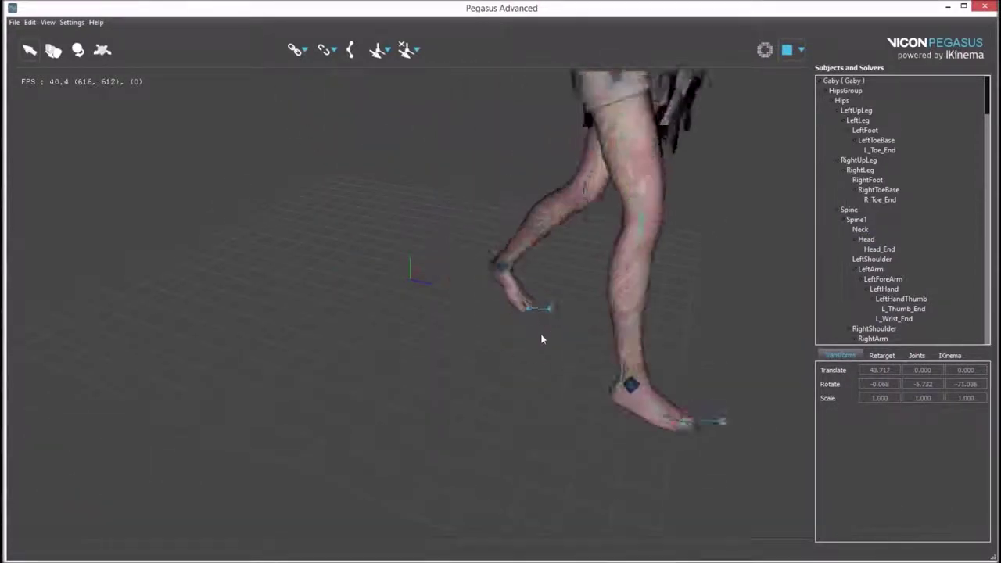
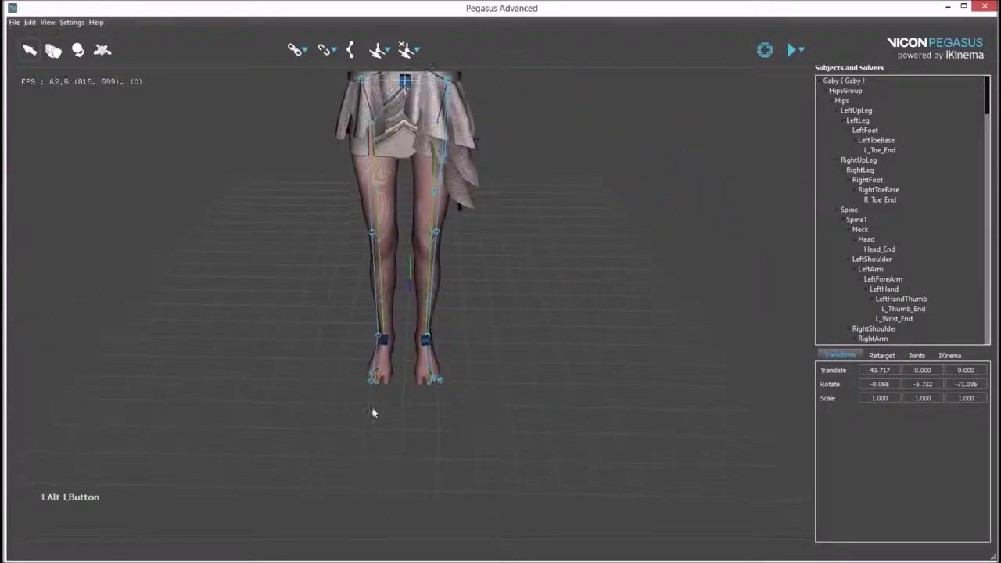
Create the IK task on Juliet's right foot, try it in a brief live stream, and stop
click(352, 401)
click(410, 56)
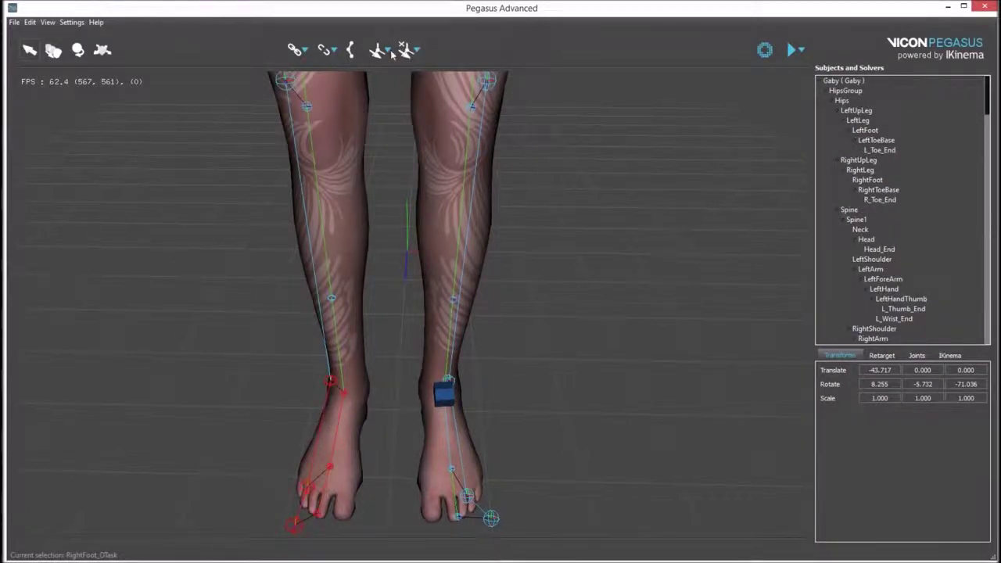
click(394, 55)
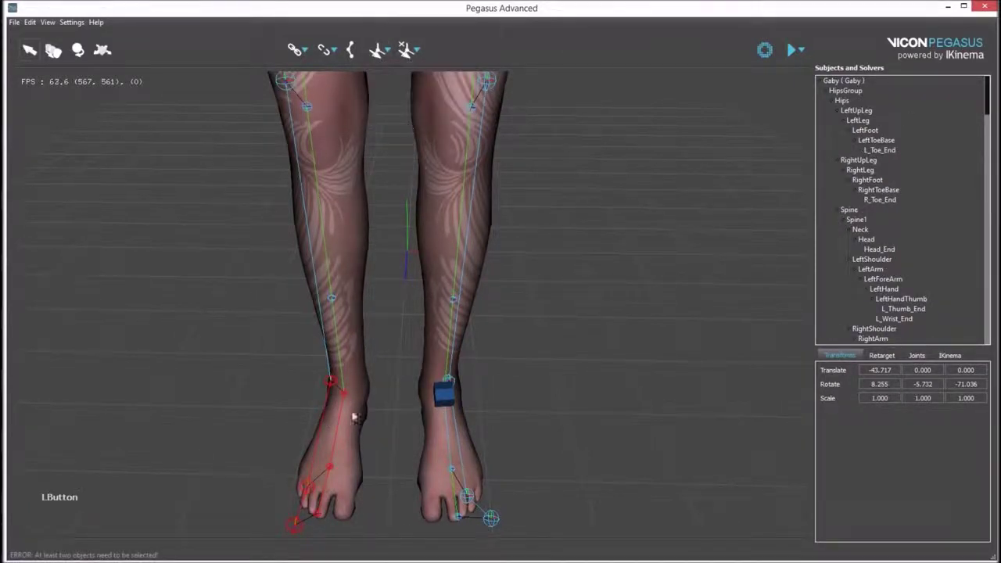
click(288, 408)
click(343, 428)
click(394, 54)
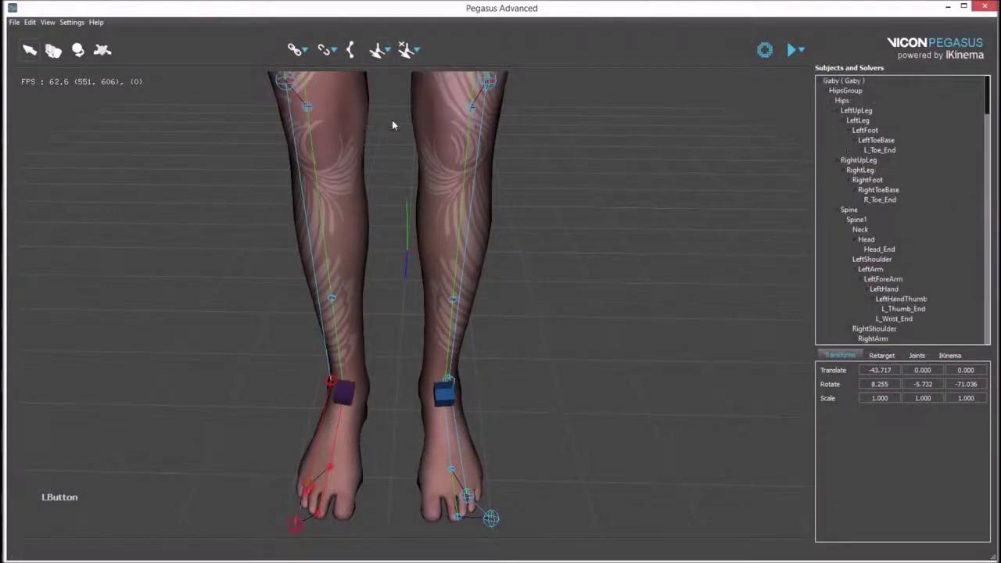
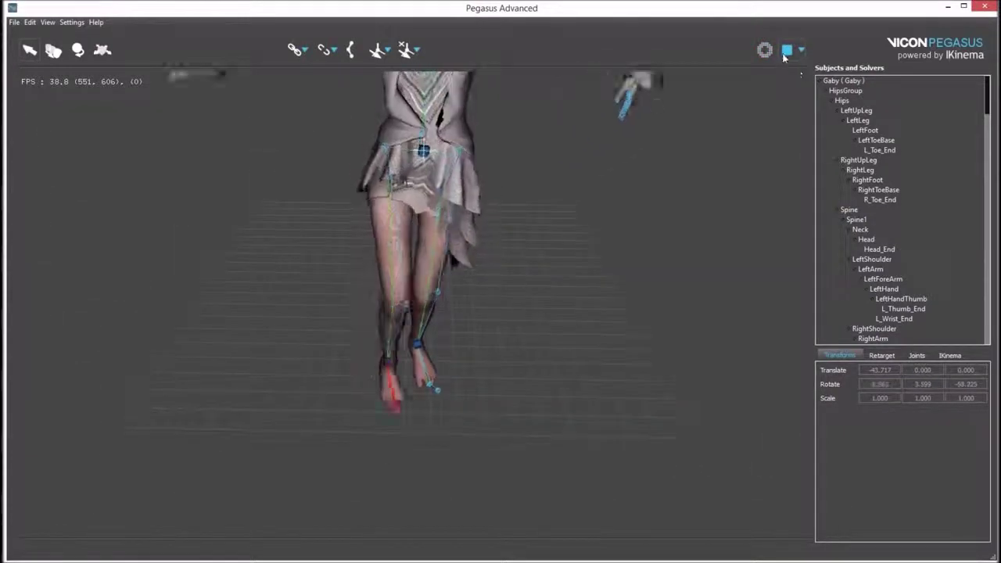
click(789, 57)
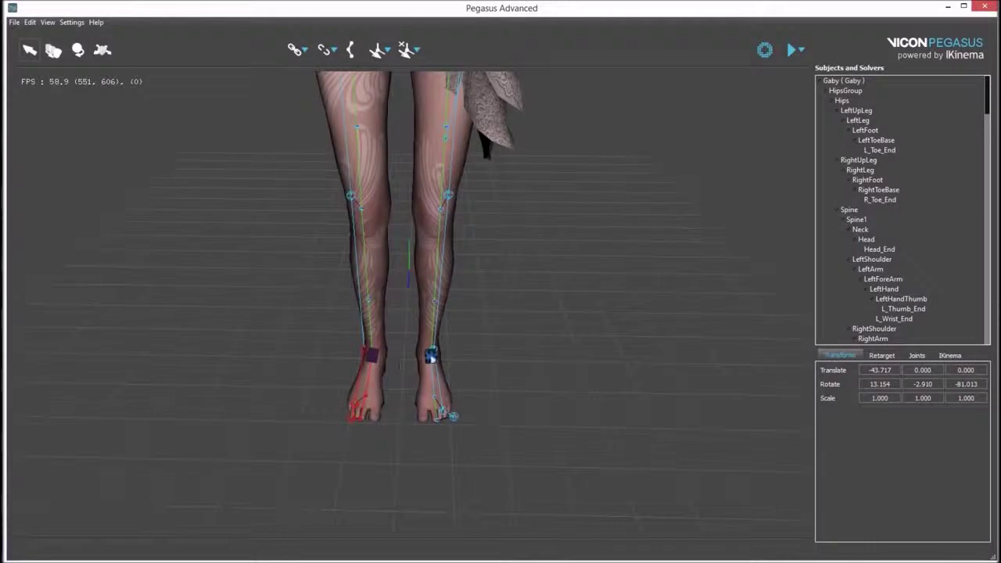
Set LeftFoot_OTask to the High precision preset (X/Y/Z weights 10) in the IKinema settings and test-stream
click(380, 360)
click(962, 359)
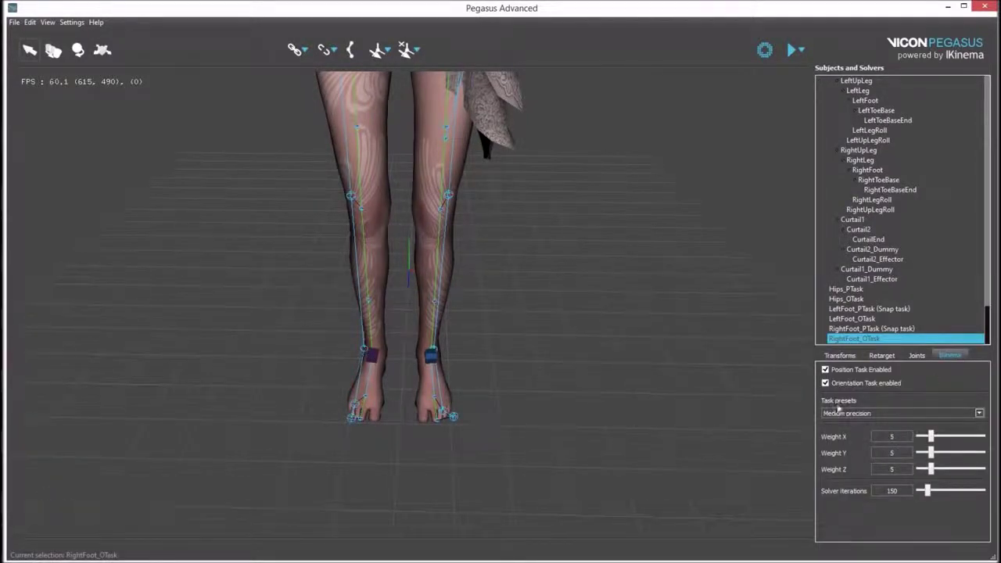
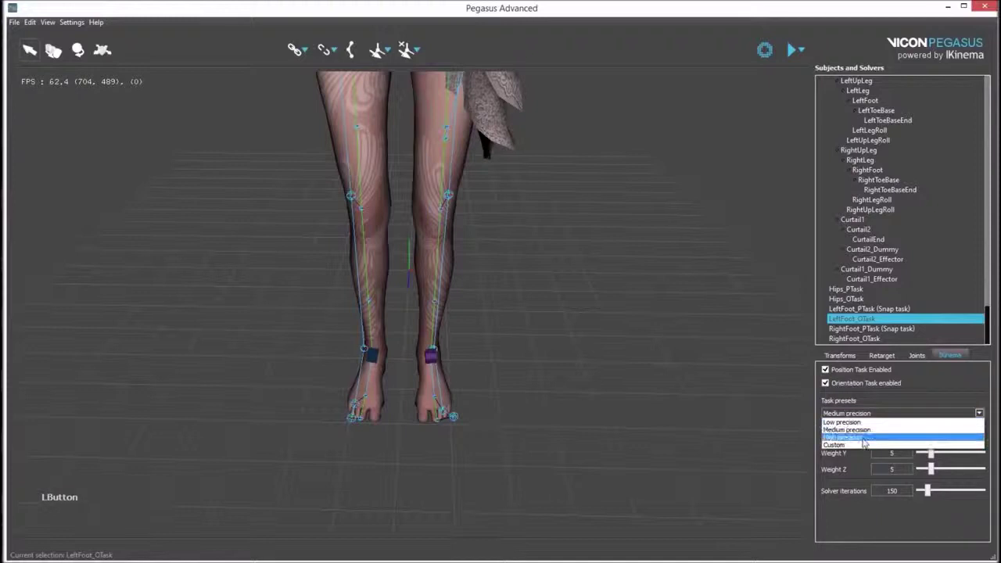
click(793, 52)
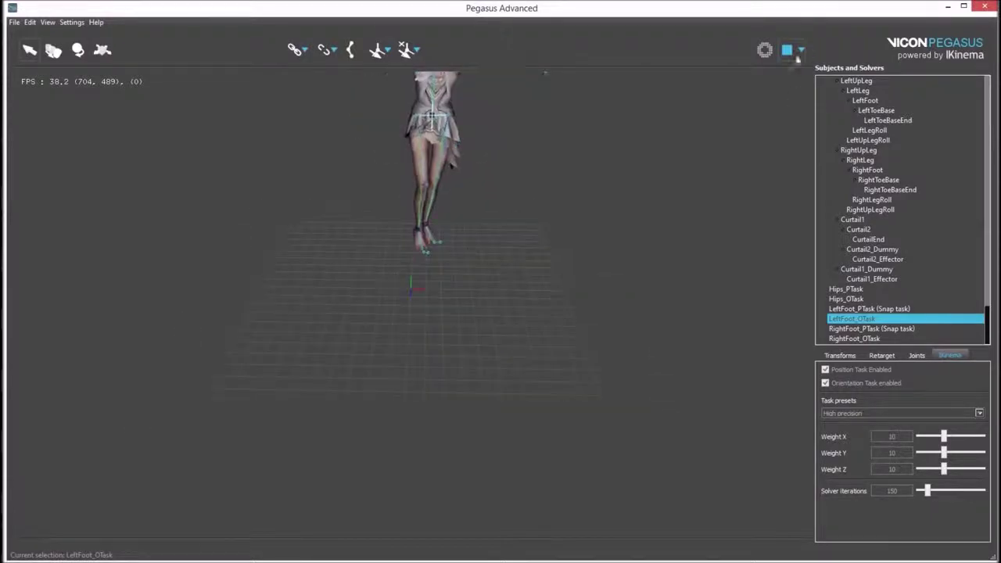
click(791, 53)
click(515, 167)
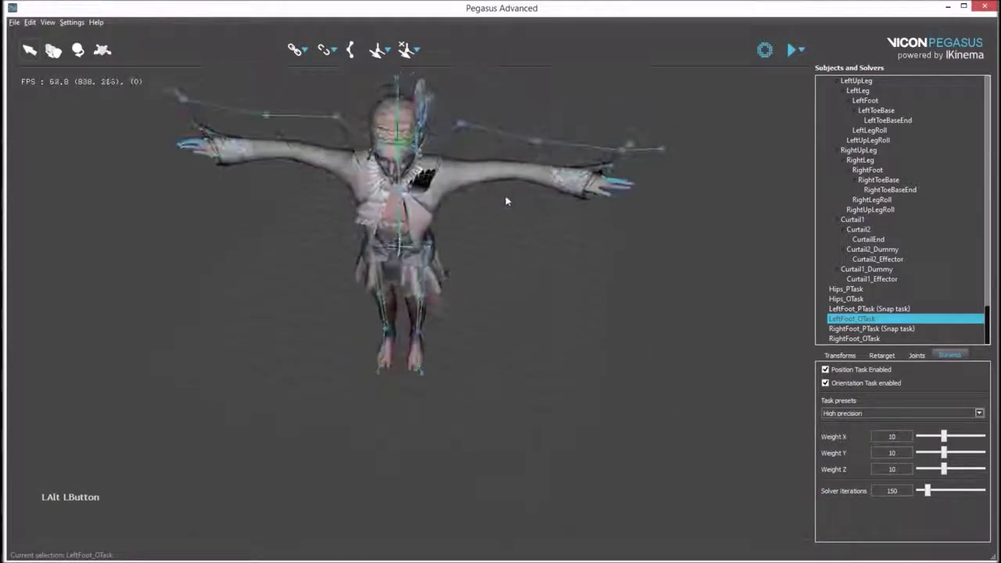
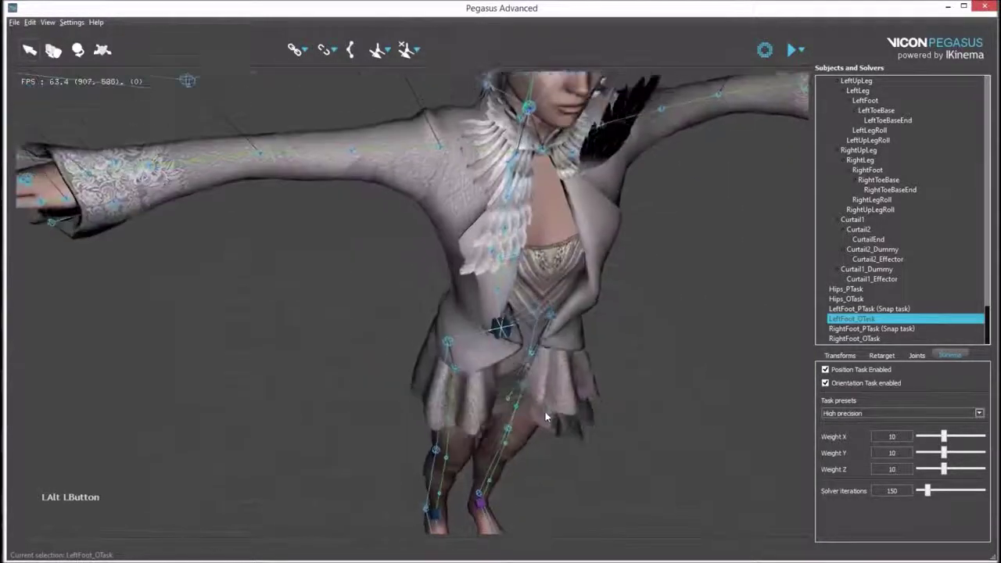
Create the chest constraint between the Spine3 and Neck bones from the toolbar
click(573, 167)
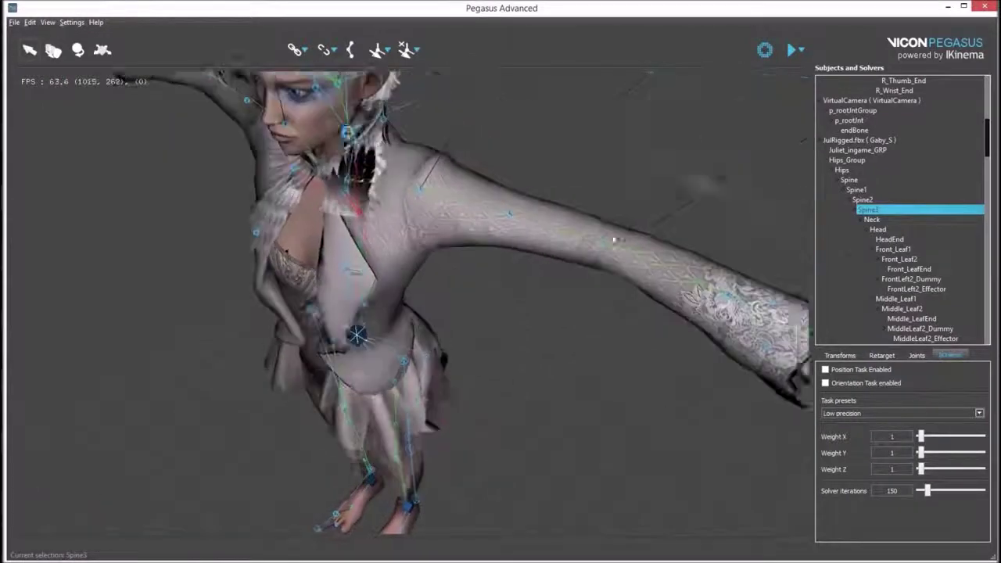
click(363, 245)
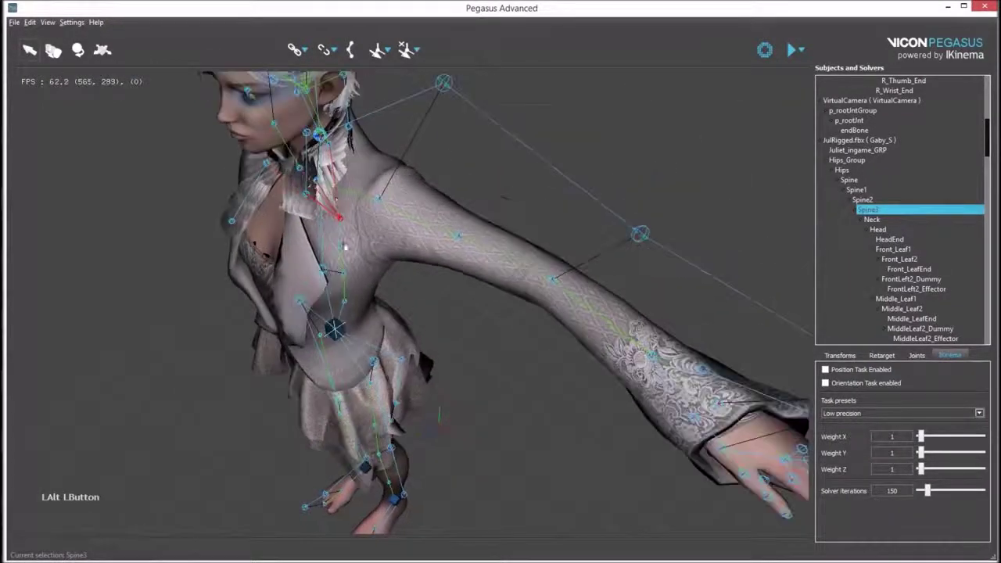
click(312, 164)
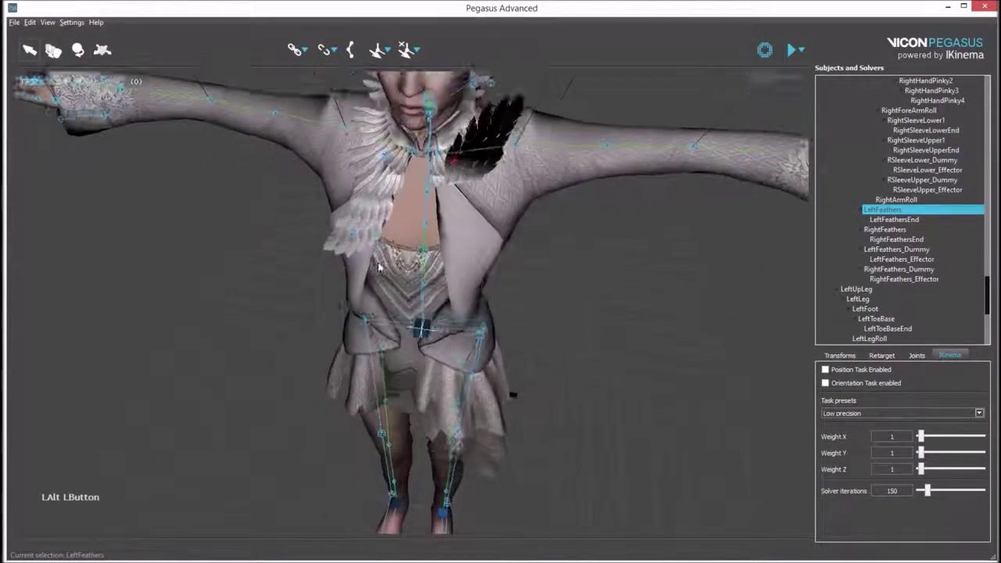
middle_click(429, 325)
click(387, 396)
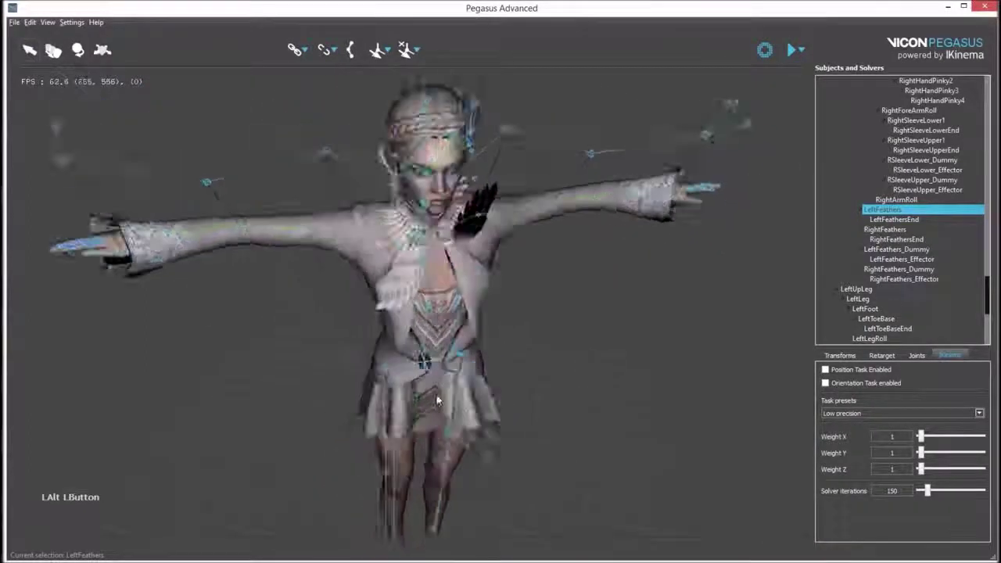
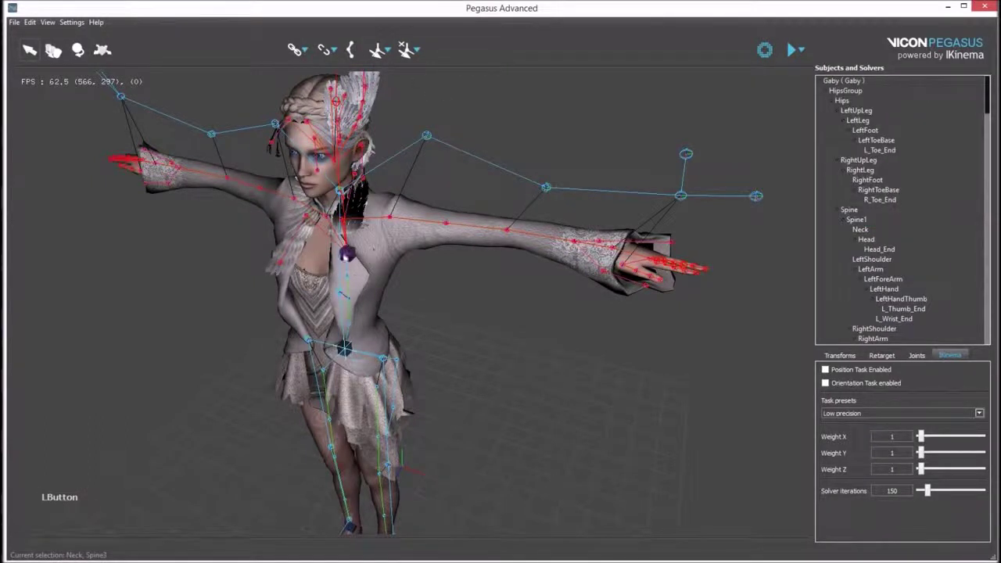
Stream live mocap onto Juliet to check the chest constraint, then stop and return to T-pose
click(476, 330)
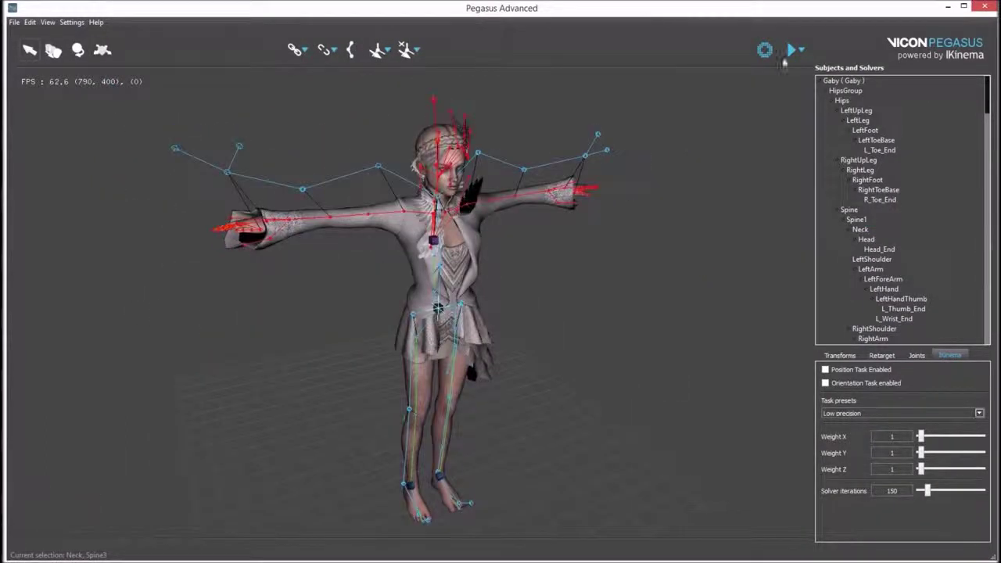
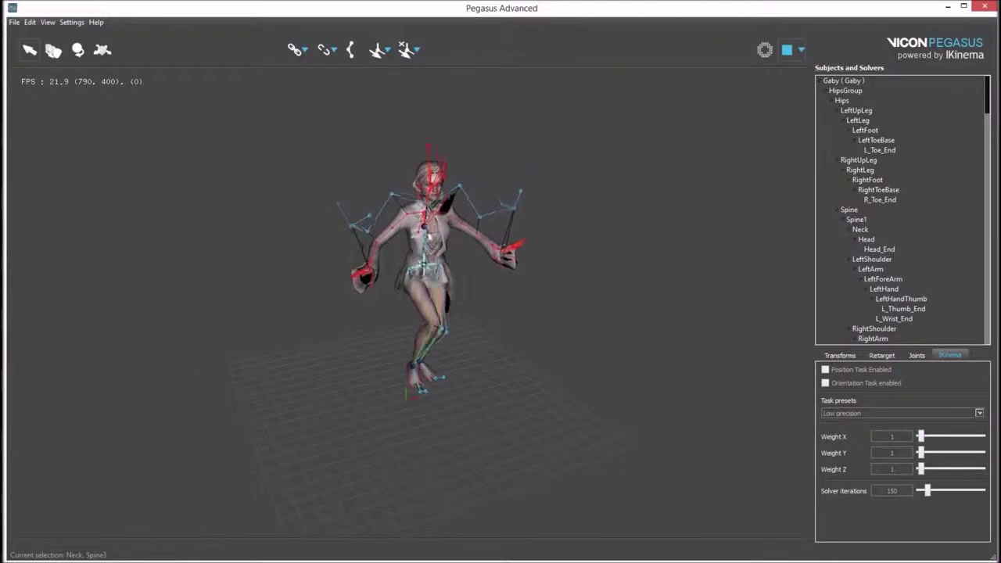
click(499, 270)
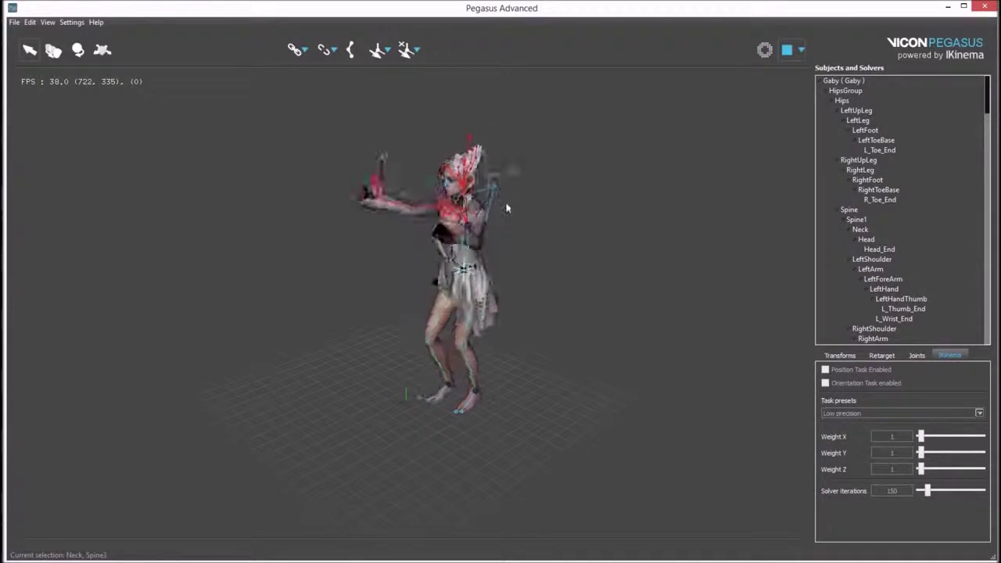
click(563, 307)
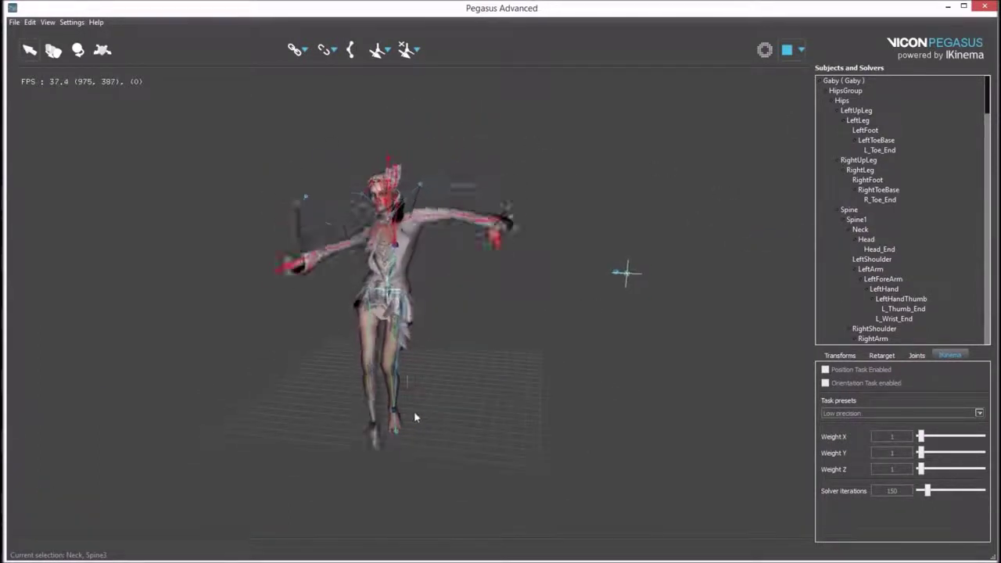
click(386, 430)
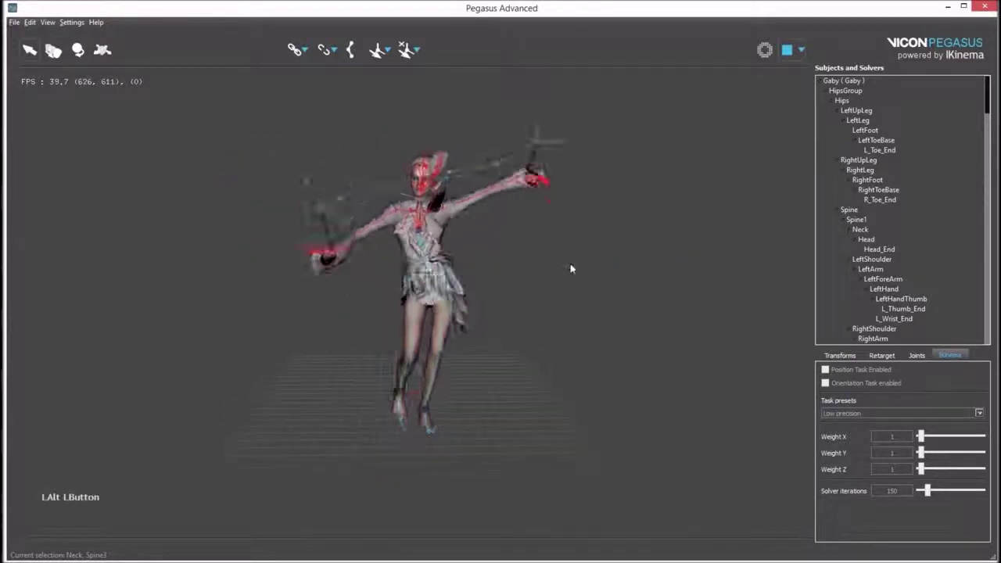
click(788, 56)
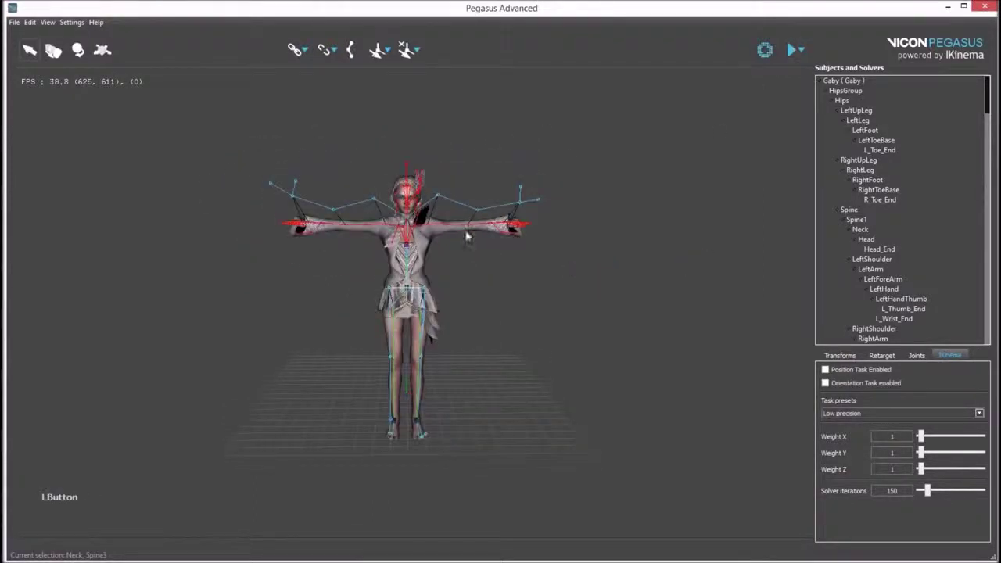
click(499, 261)
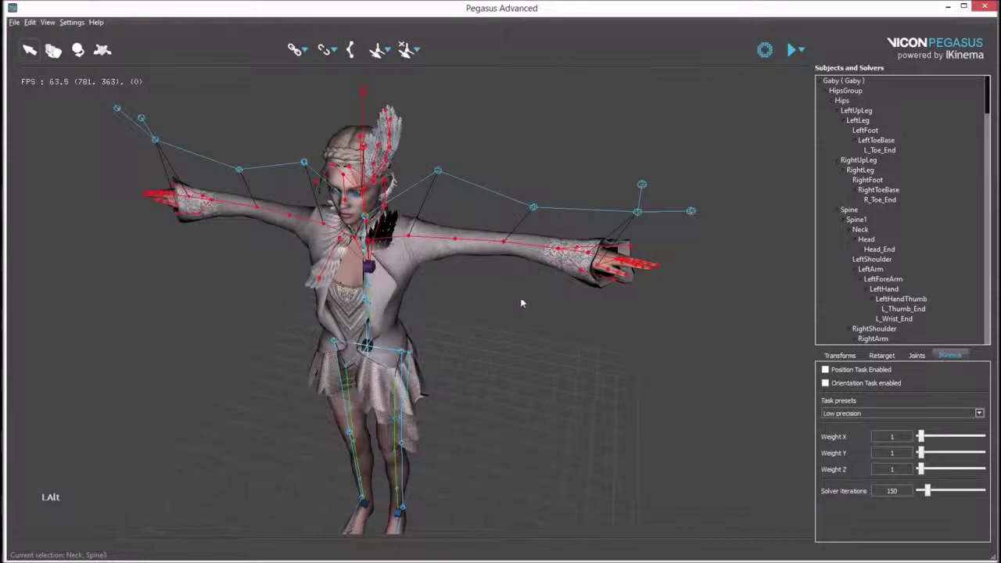
click(521, 299)
Disable the right-hand finger joint hierarchies in the solver and start live streaming
click(367, 215)
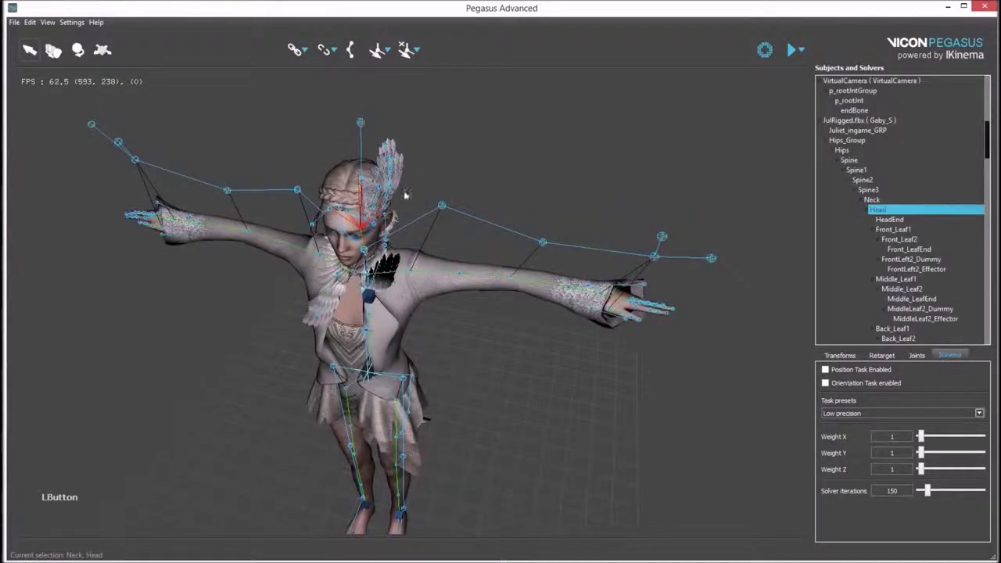
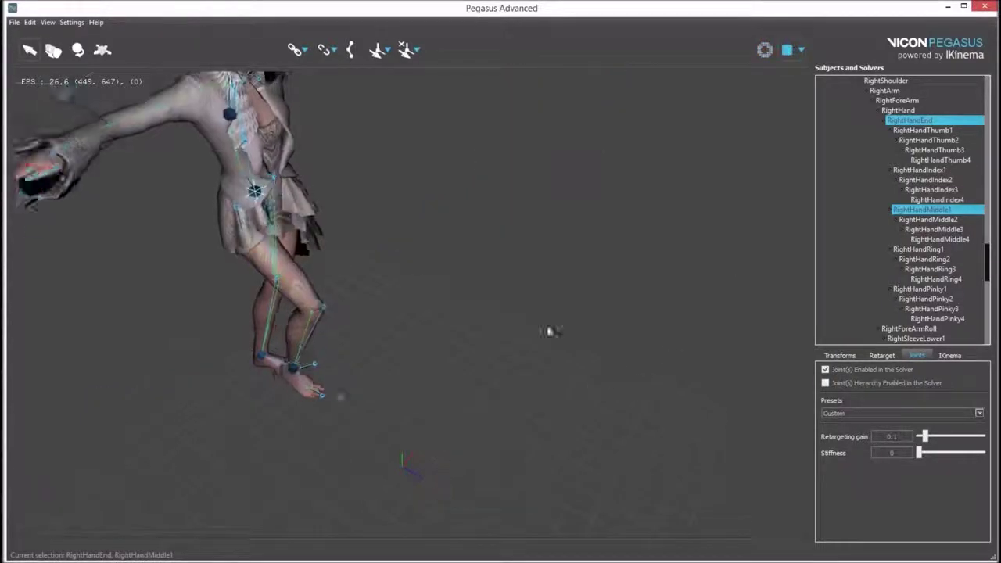
click(516, 366)
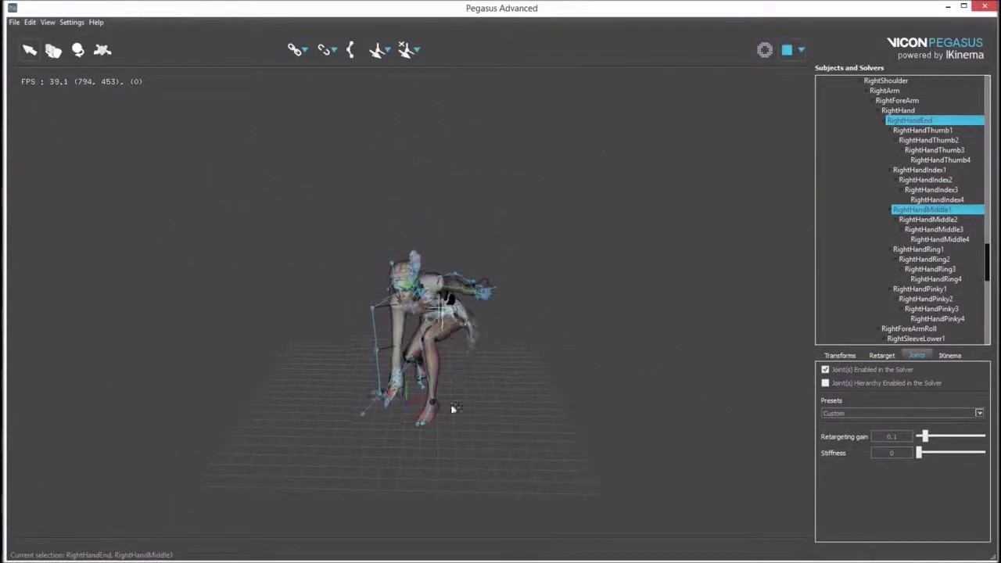